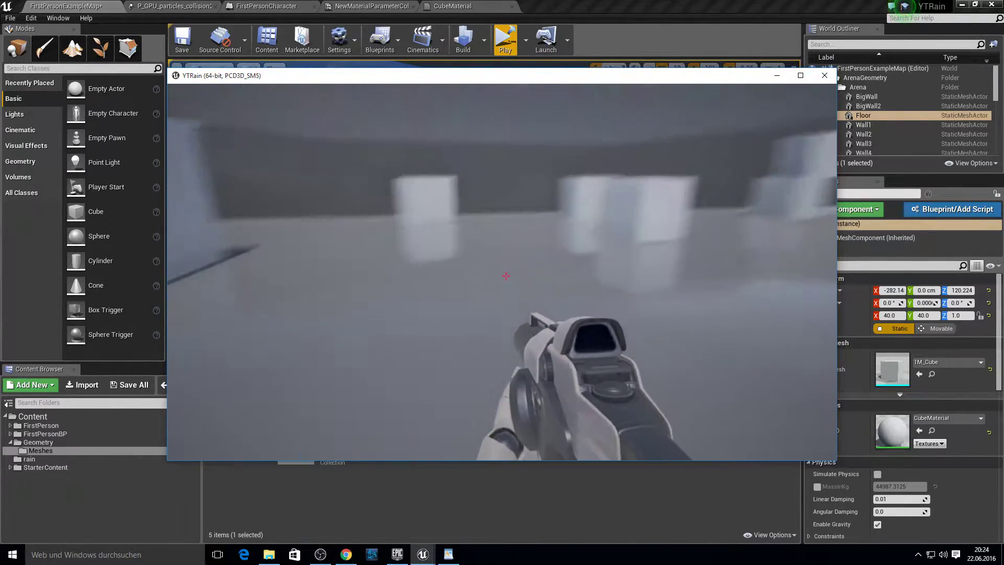
Stop the running rain demo preview to begin a new project.
click(343, 242)
key(F10)
Create the First Person Blueprint project named YTRain with starter content.
click(82, 146)
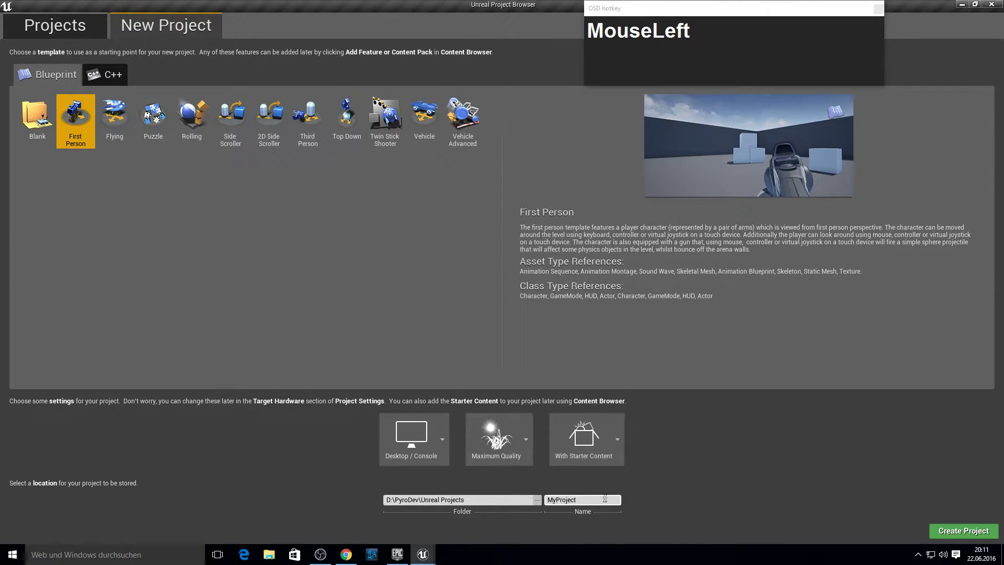
text(YtRain)
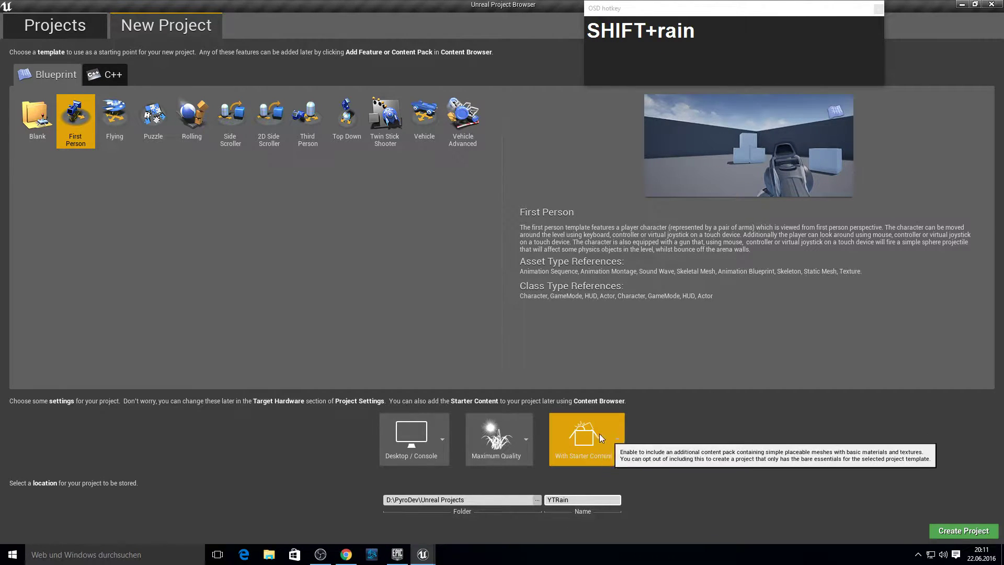
click(974, 534)
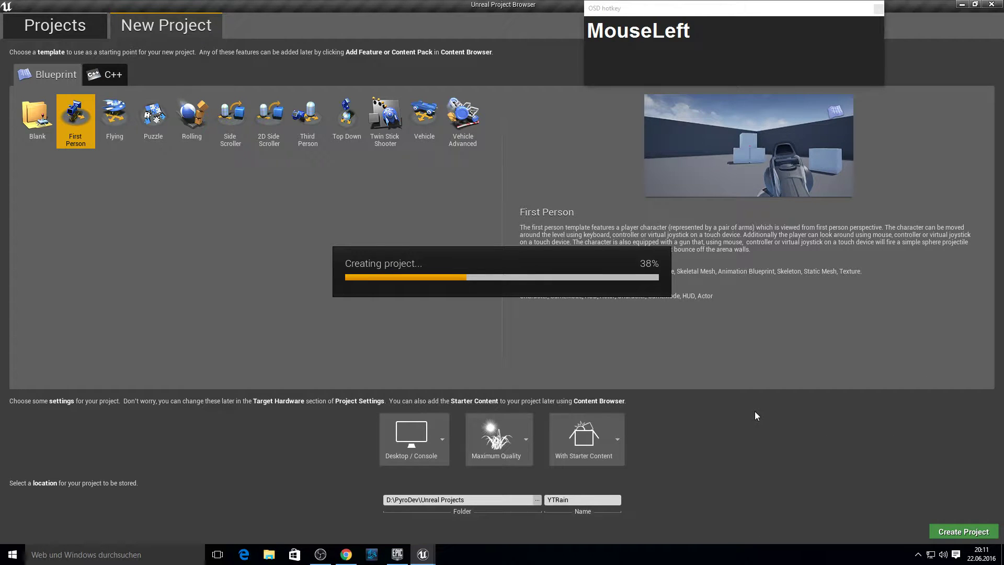
key(F10)
Select the downloaded rain archive and bring up its actions.
click(273, 558)
right_click(680, 200)
Unpack the rain archive and paste the rain folder into YTRain's Content directory.
click(712, 256)
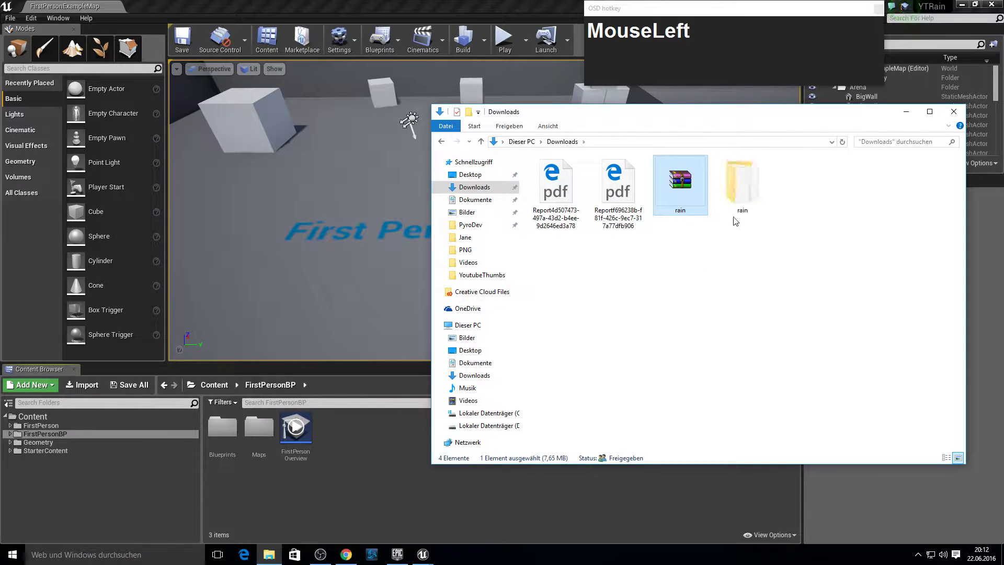
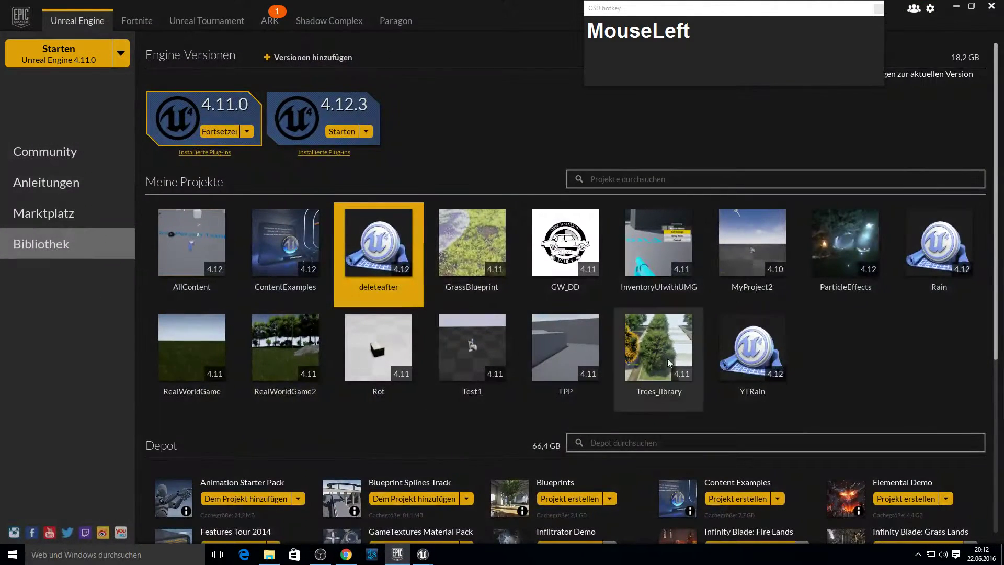
right_click(755, 357)
click(793, 382)
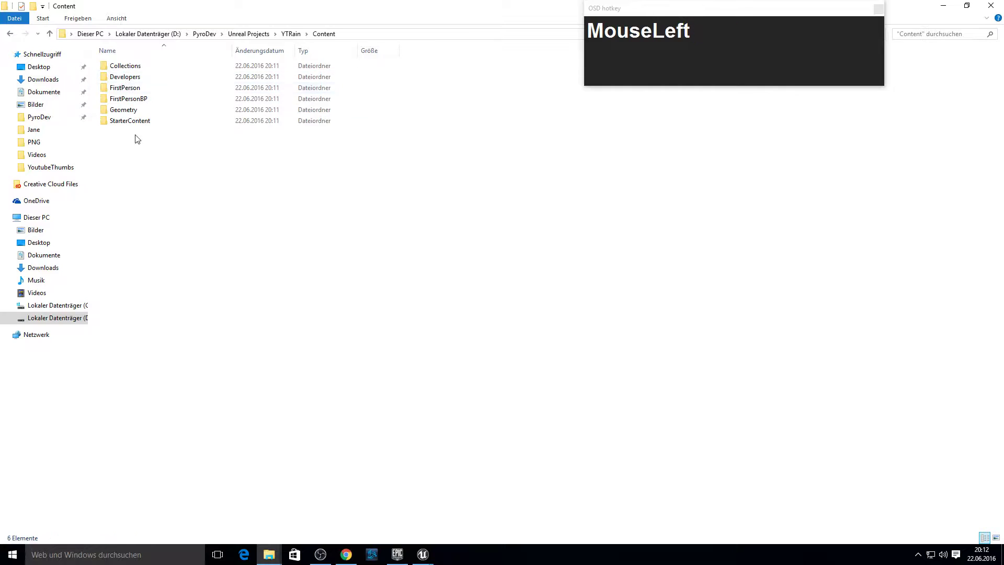
key(ctrl+v)
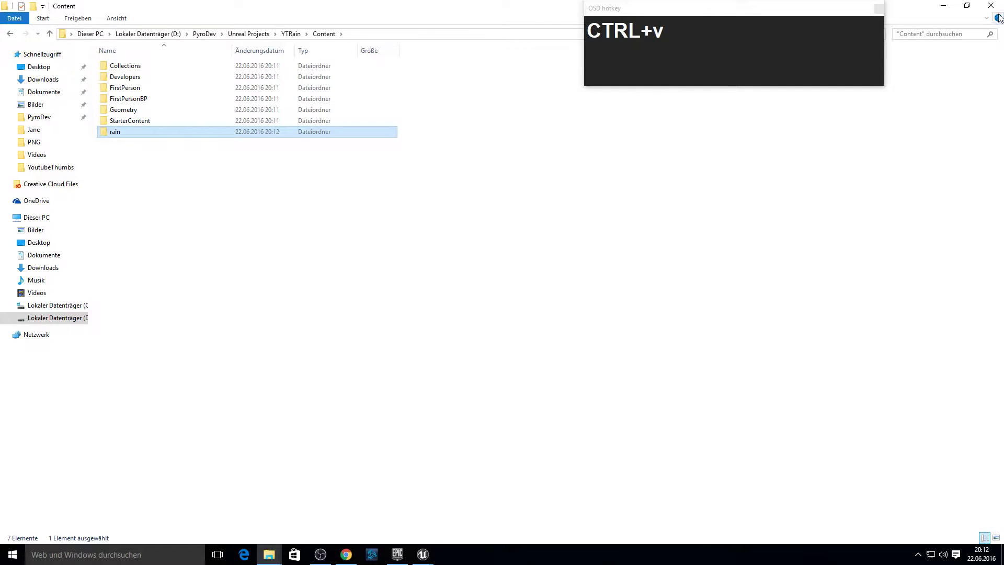
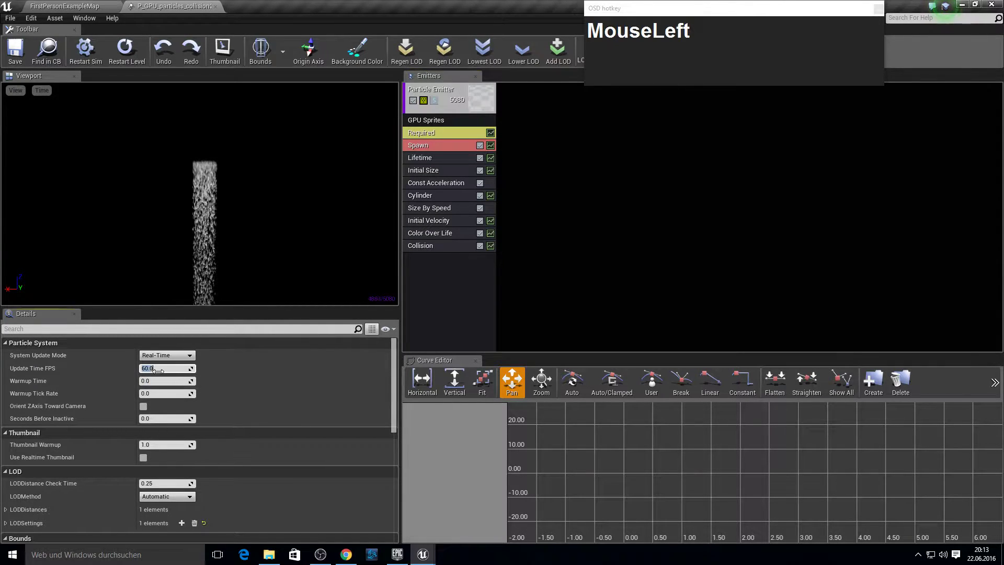
Enter update rate 20, select the rain emitter and turn off Kill on Deactivate.
key(KP_2)
key(KP_0)
key(Return)
click(581, 210)
key(F10)
click(448, 140)
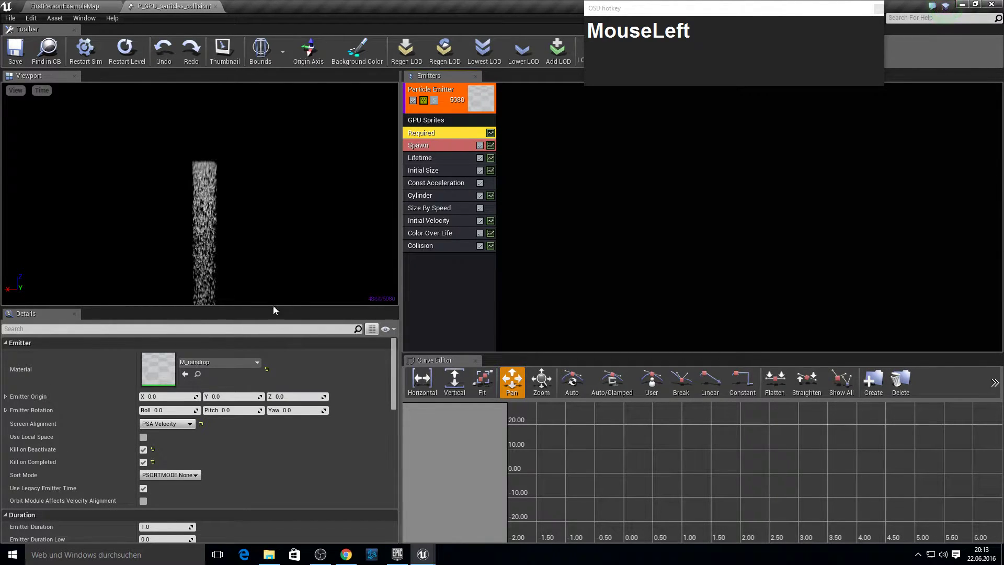
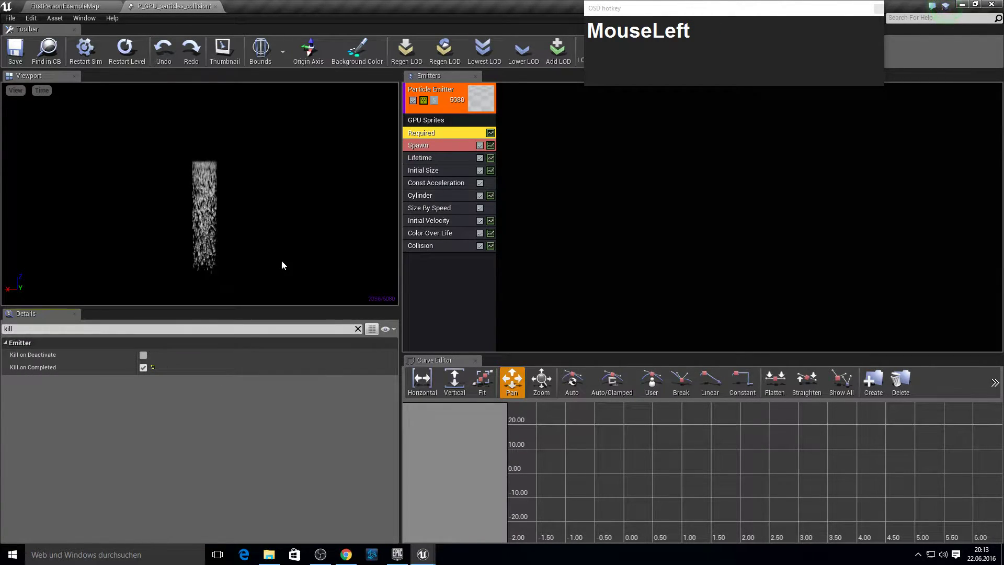
key(F10)
Set the emitter's Spawn Rate constant to 2500 and review the Lifetime module.
click(455, 149)
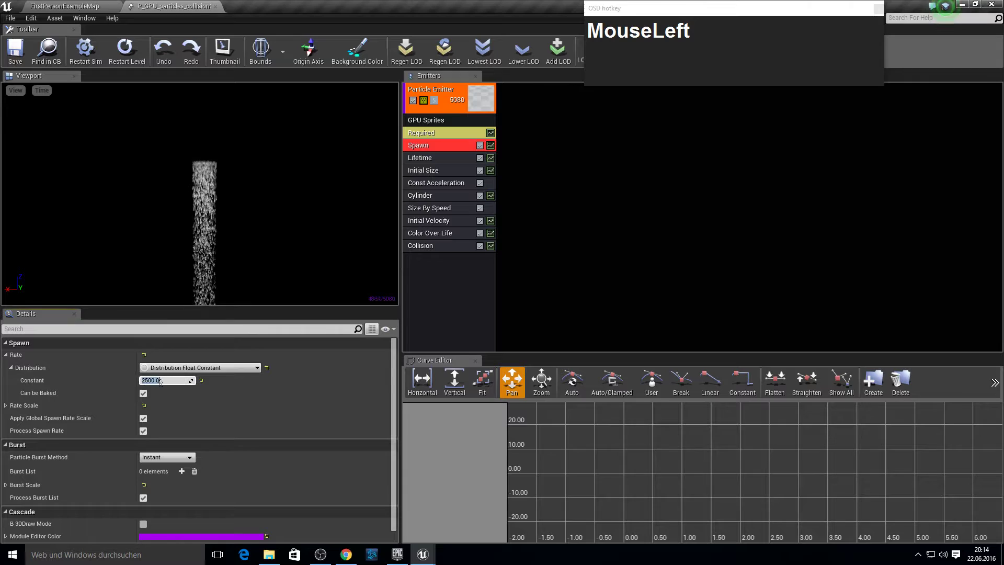
key(KP_5)
key(KP_0)
key(Return)
click(445, 148)
key(F10)
click(445, 165)
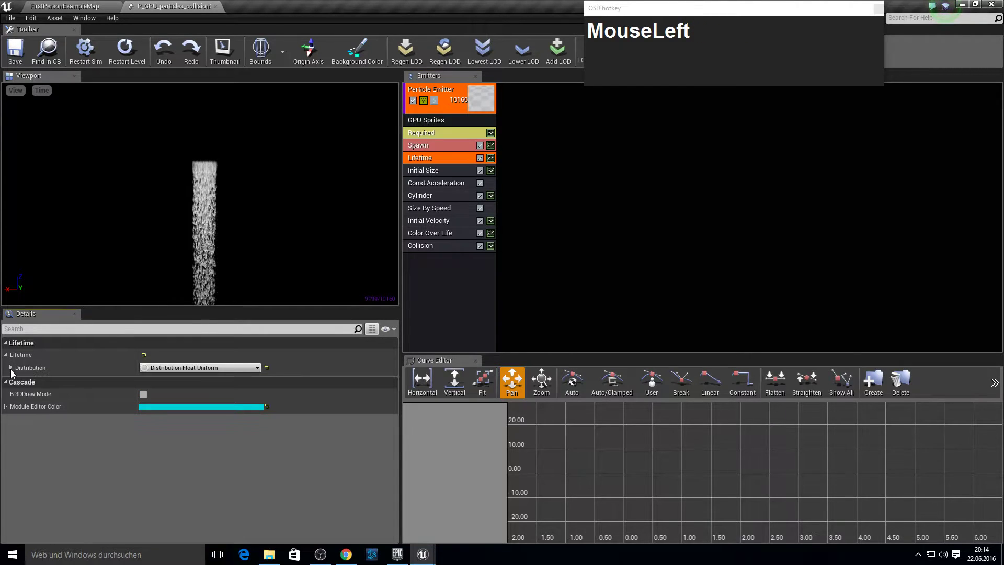
key(F10)
Set the Cylinder module's Start Radius to 2000.
click(445, 200)
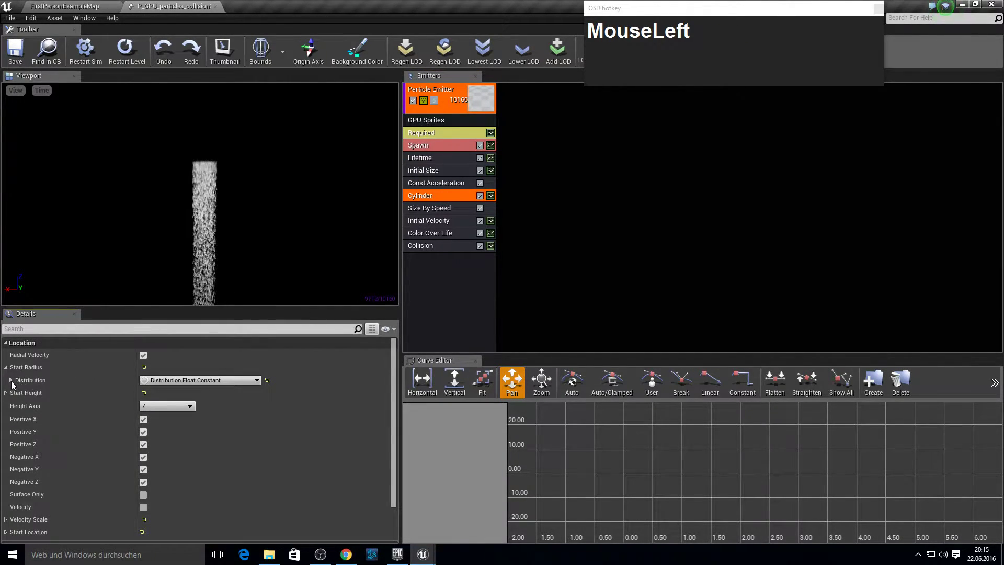
key(KP_2)
key(KP_0)
key(Return)
scroll(down, 3)
scroll(down, 3)
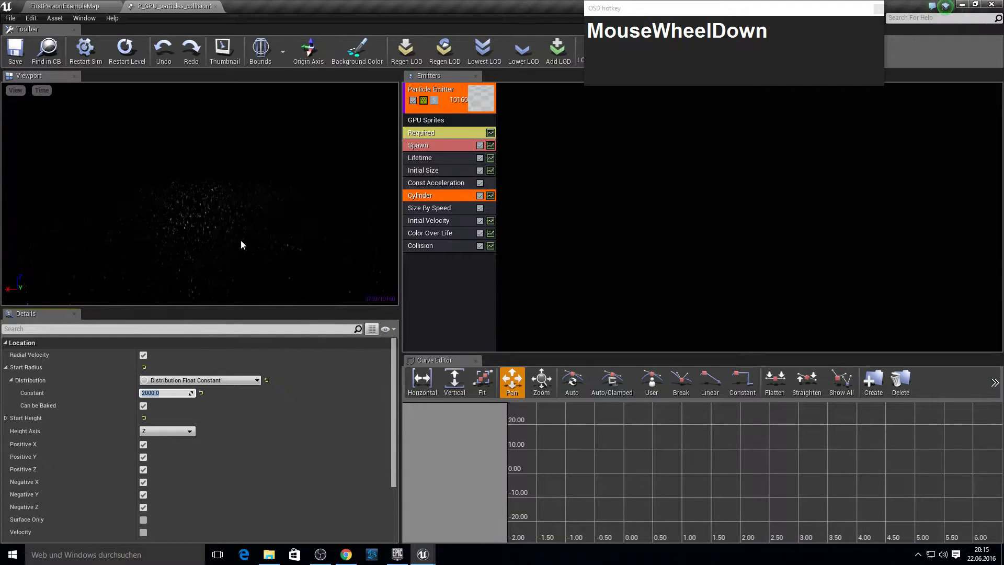
Set the Collision module's Collision Mode to Scene Depth, then go to FirstPersonCharacter.
click(502, 225)
key(F10)
click(450, 237)
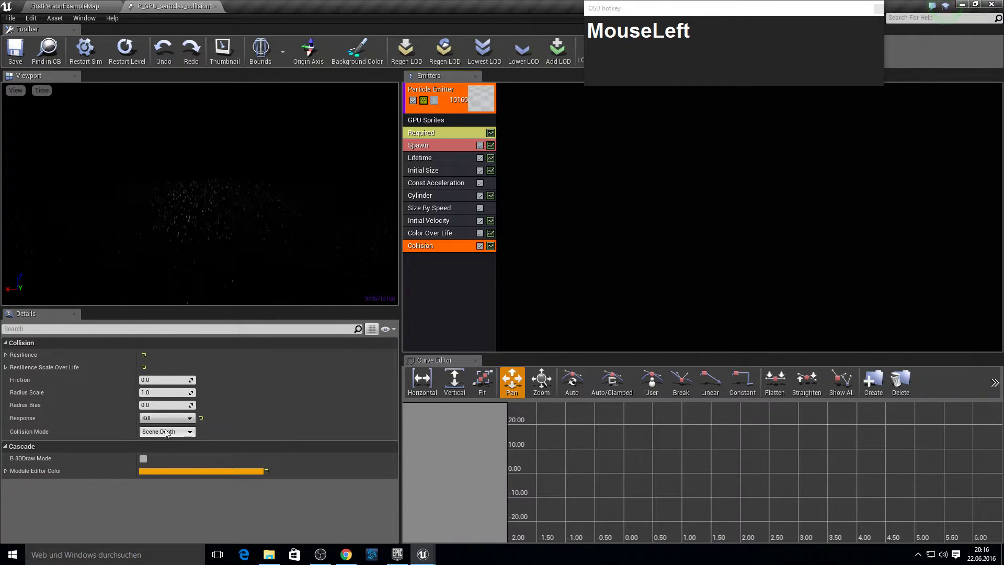
key(F10)
click(68, 4)
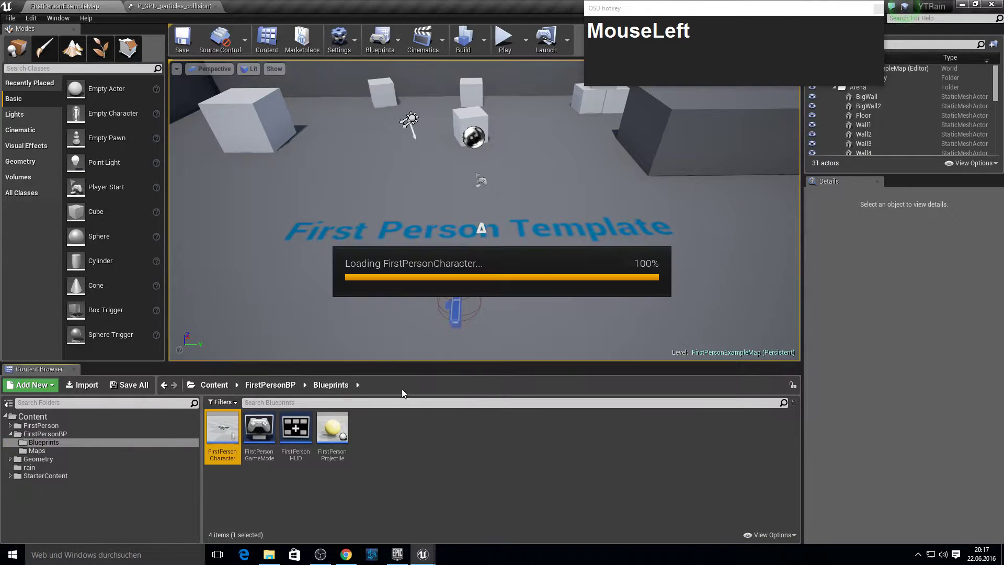
Add a G keyboard event whose Pressed pin feeds a new FlipFlop node.
right_click(344, 358)
scroll(up, 3)
drag(349, 238, 382, 314)
key(g)
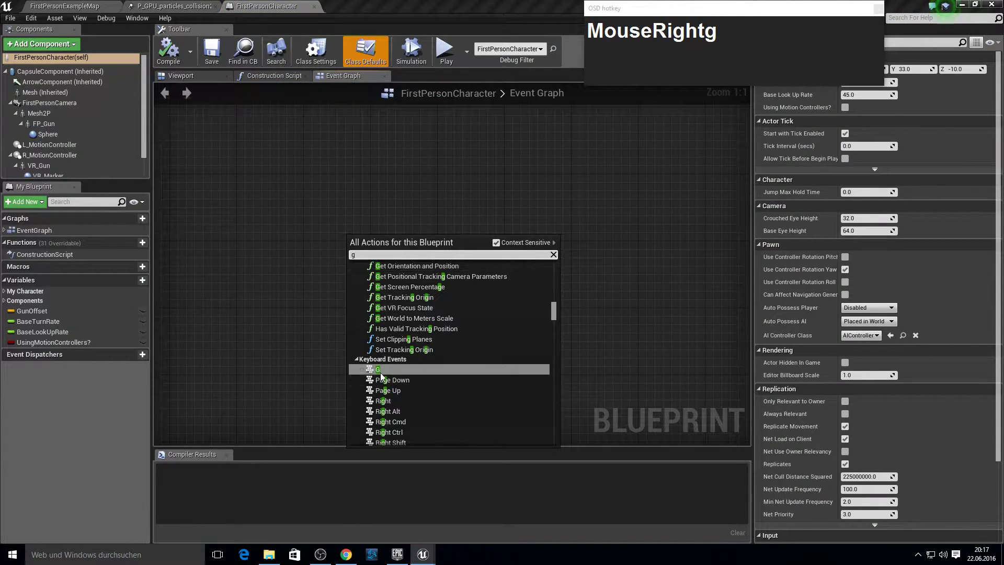
drag(383, 376, 448, 254)
text(flipl)
key(Return)
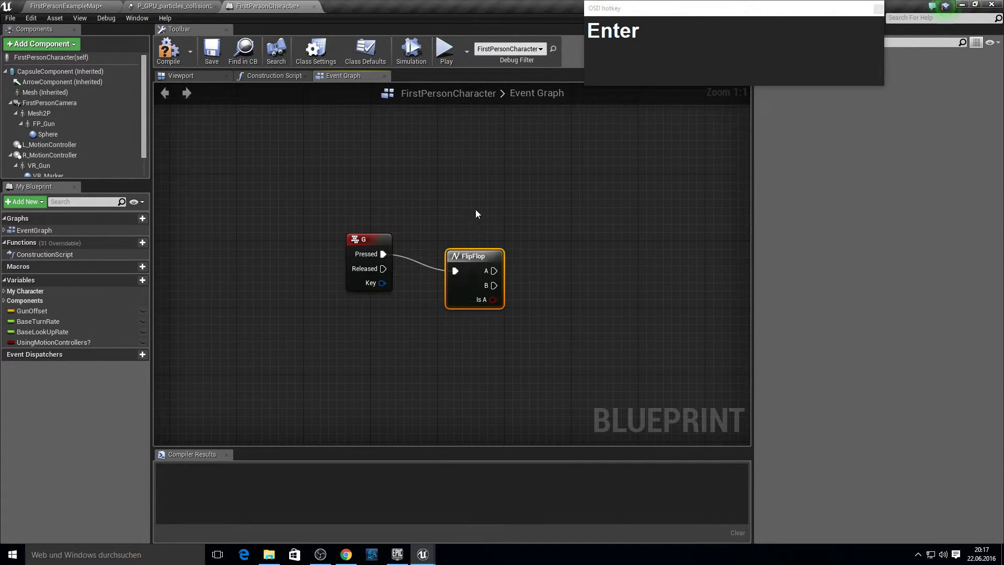
click(467, 274)
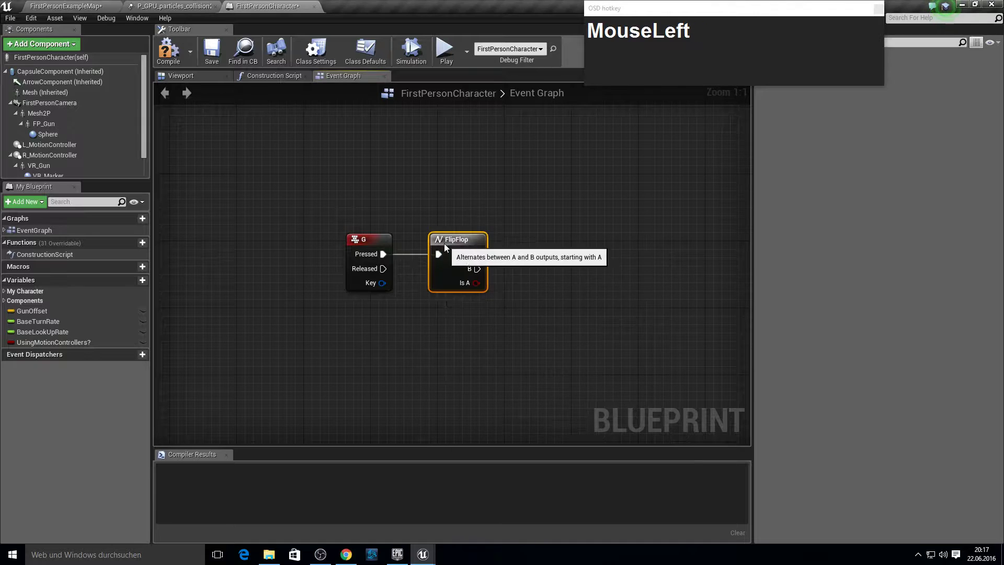
key(Tab)
key(F10)
Add a ParticleSystem component to FirstPersonCharacter.
click(40, 49)
text(MouseLeftpartic)
key(Return)
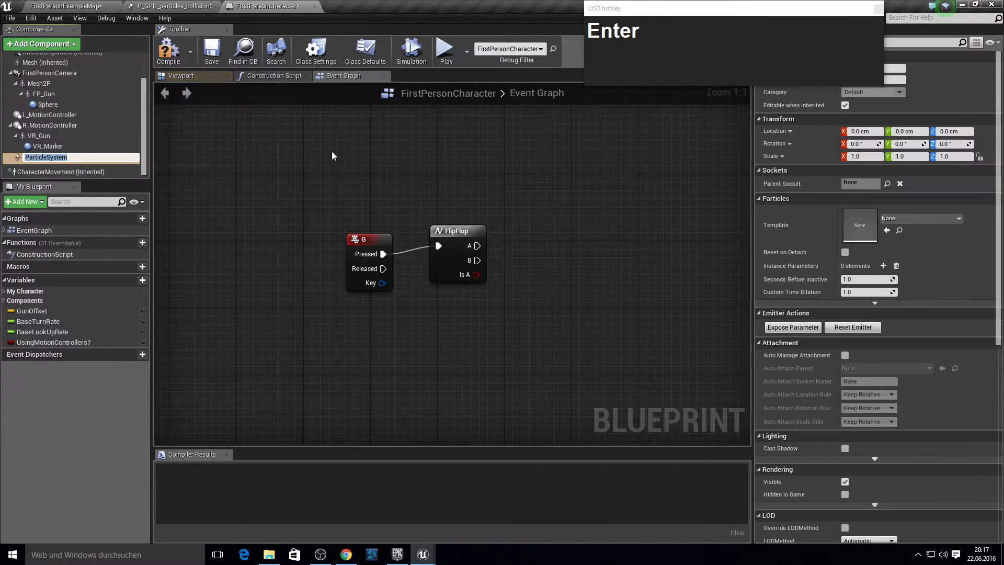
Set the ParticleSystem component's Template to P_GPU_particles_collision2.
click(918, 218)
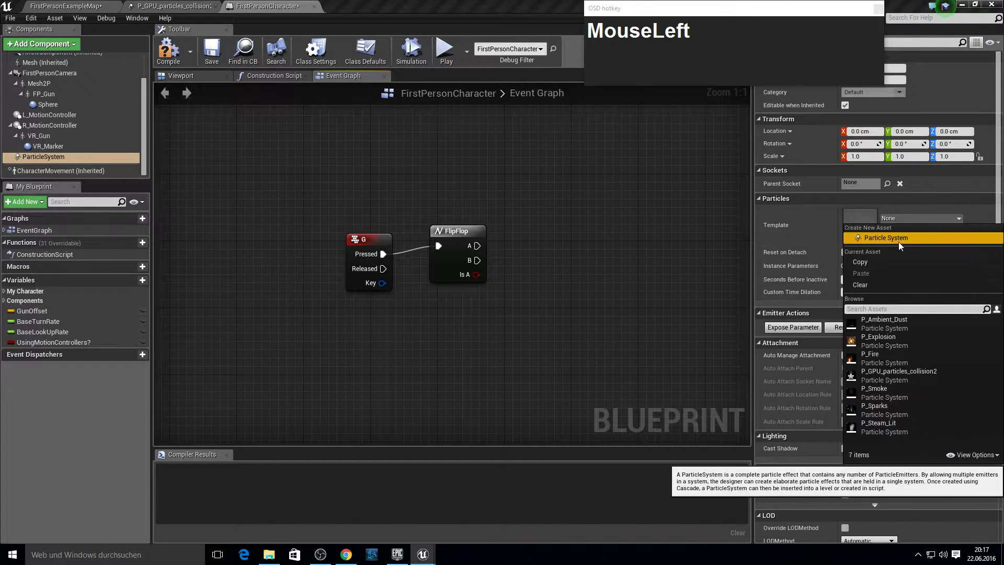
text(colli)
click(885, 321)
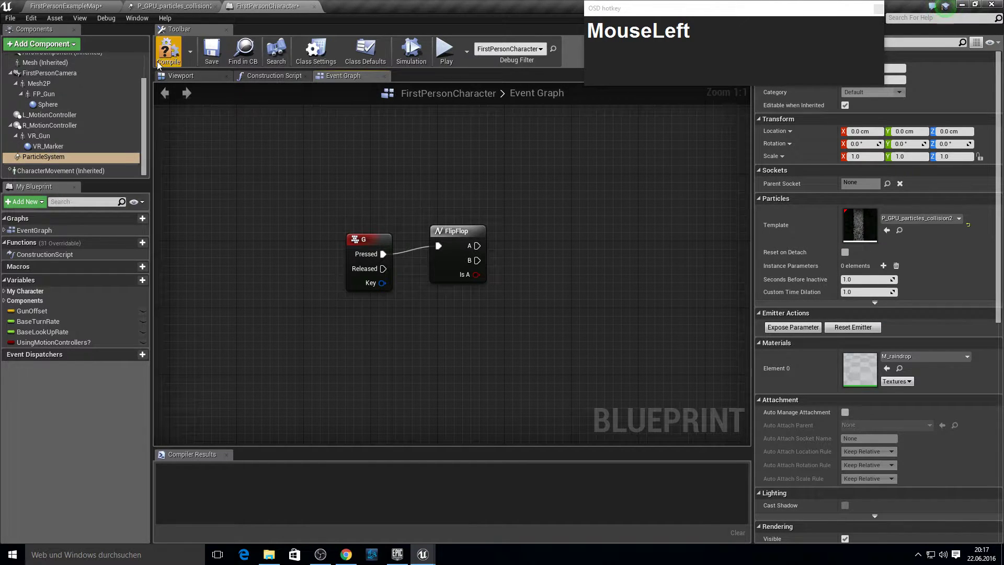
scroll(down, 3)
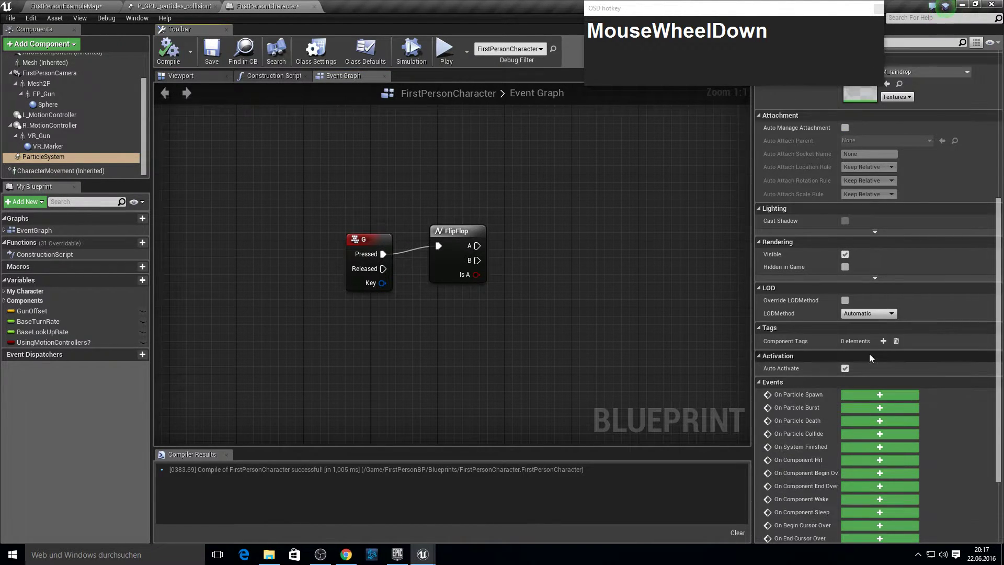
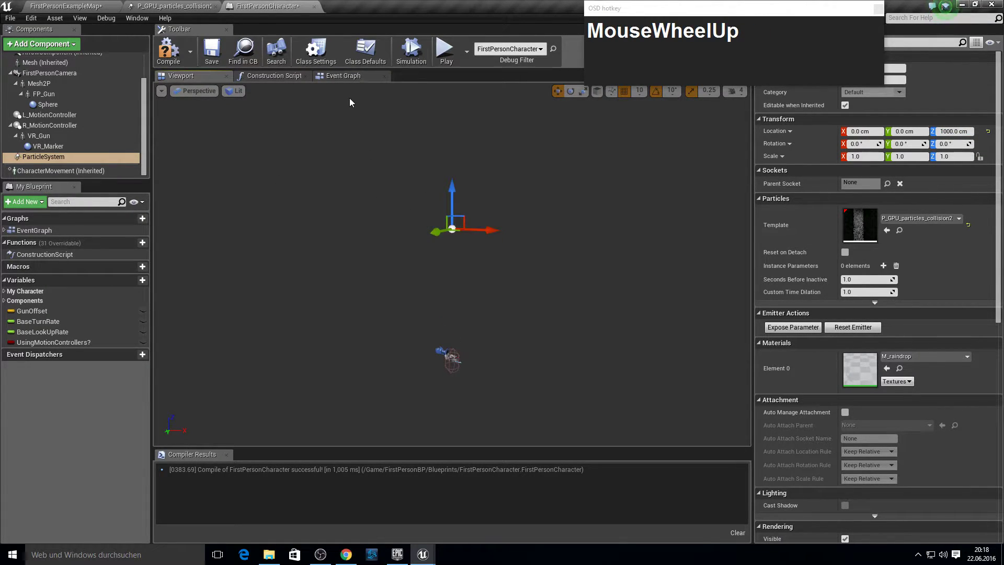
Add two Set Active nodes on ParticleSystem from FlipFlop A/B, the first with New Active on.
click(352, 80)
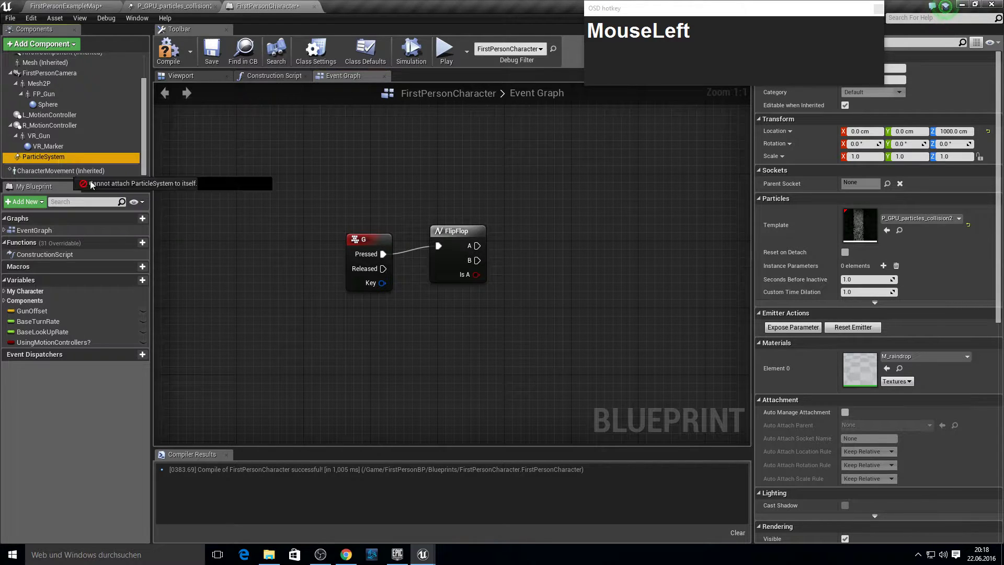
text(set_active)
key(Return)
click(674, 289)
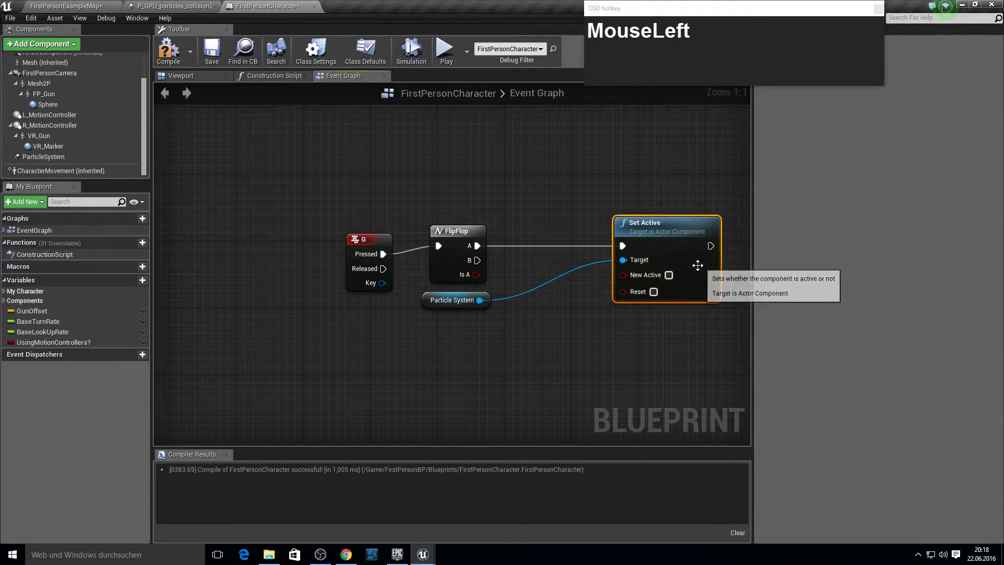
key(ctrl+c)
key(ctrl+v)
drag(697, 307, 584, 322)
key(F10)
click(671, 278)
right_click(682, 296)
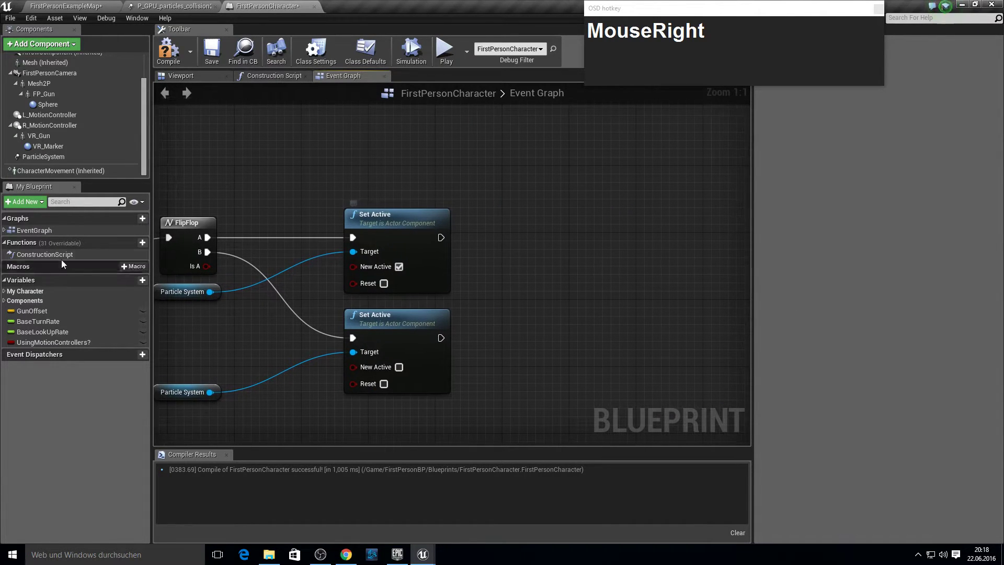
Create boolean IsRain? and set it after each Set Active node.
click(145, 283)
text(Is)
text(Rain)
key(Return)
drag(58, 357, 524, 238)
key(ctrl+c)
key(ctrl+v)
drag(555, 326, 526, 255)
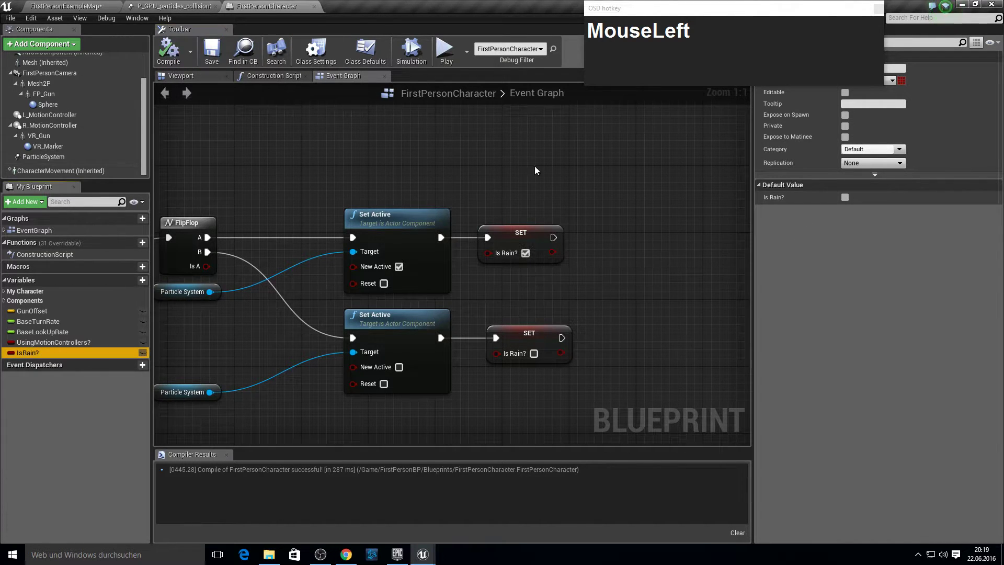
key(F11)
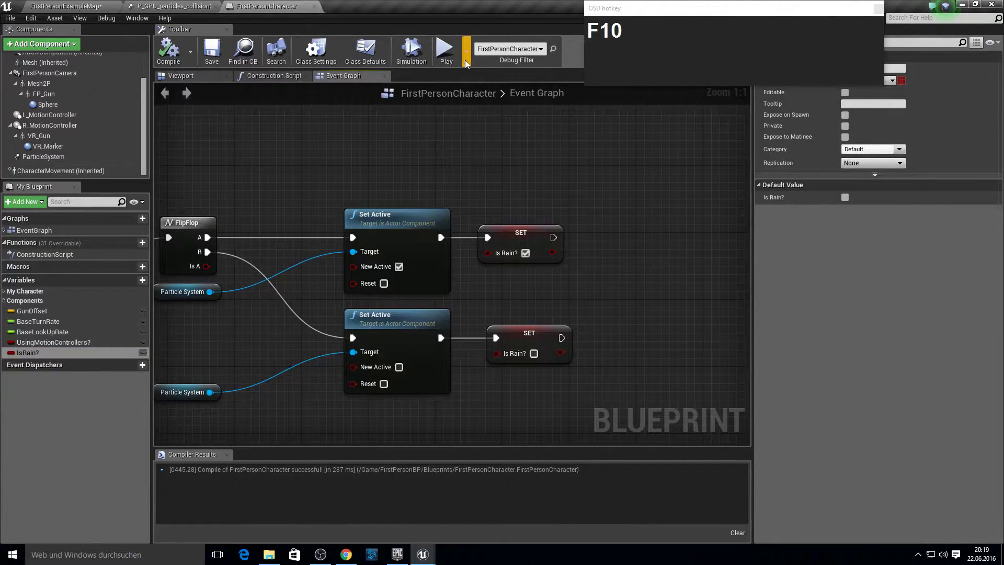
Play the level and toggle the rain with G in the running game.
click(454, 61)
key(g)
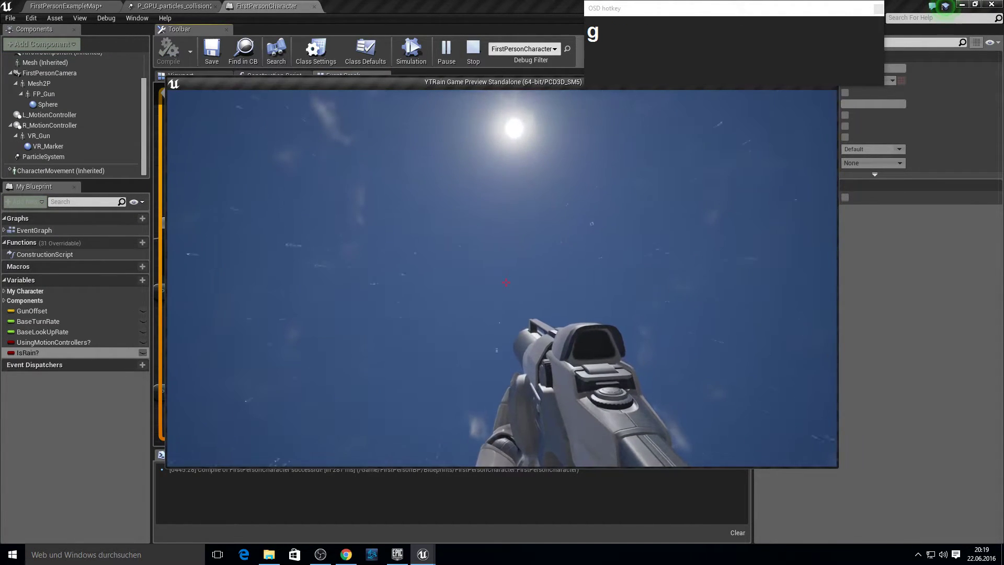
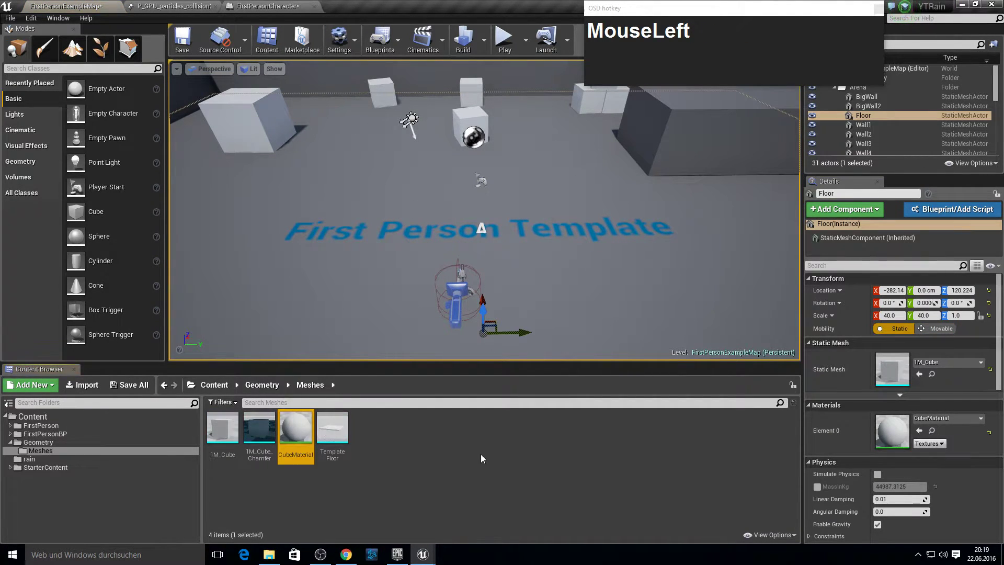
Create a new Material Parameter Collection asset in the Geometry/Meshes folder.
right_click(415, 459)
scroll(down, 3)
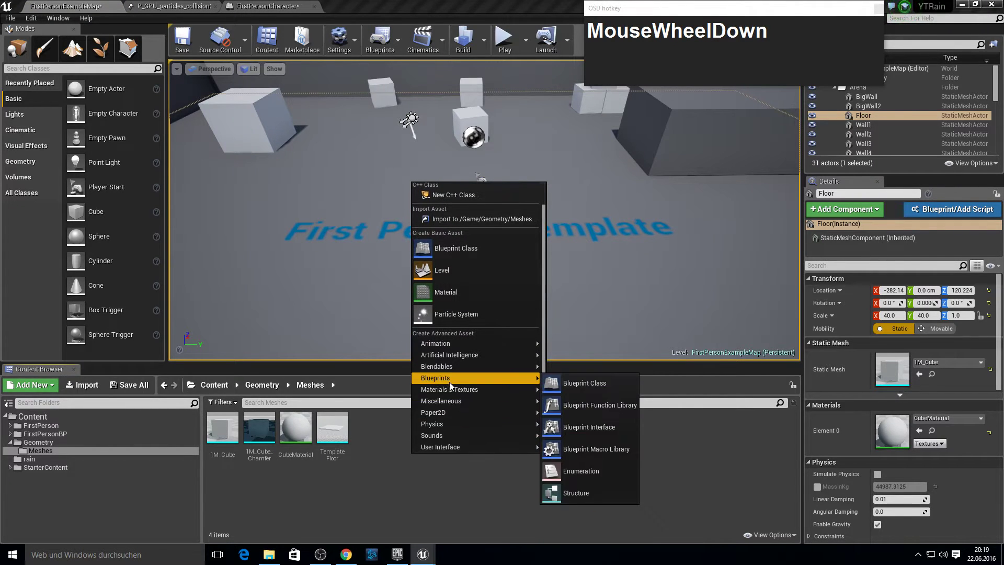
click(455, 389)
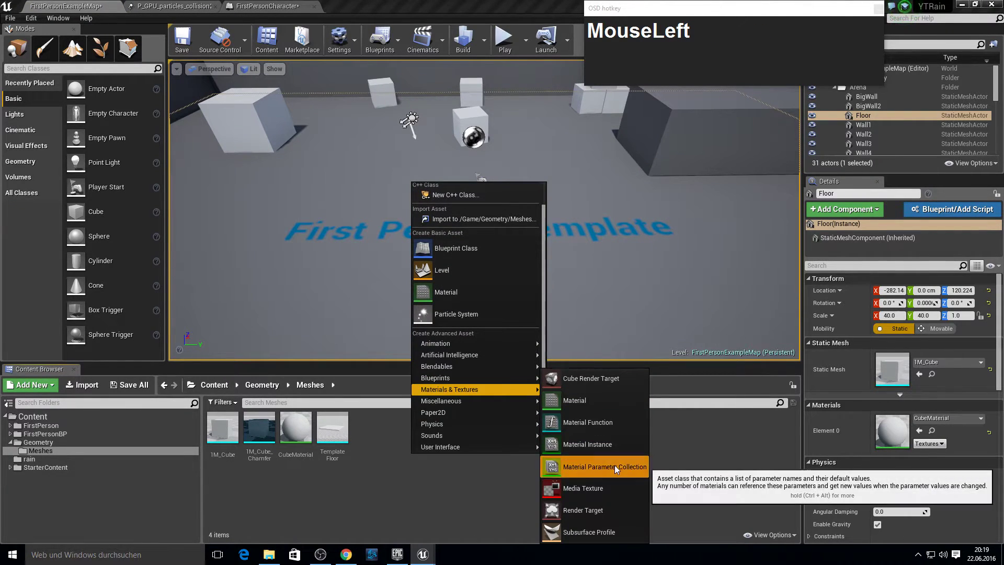
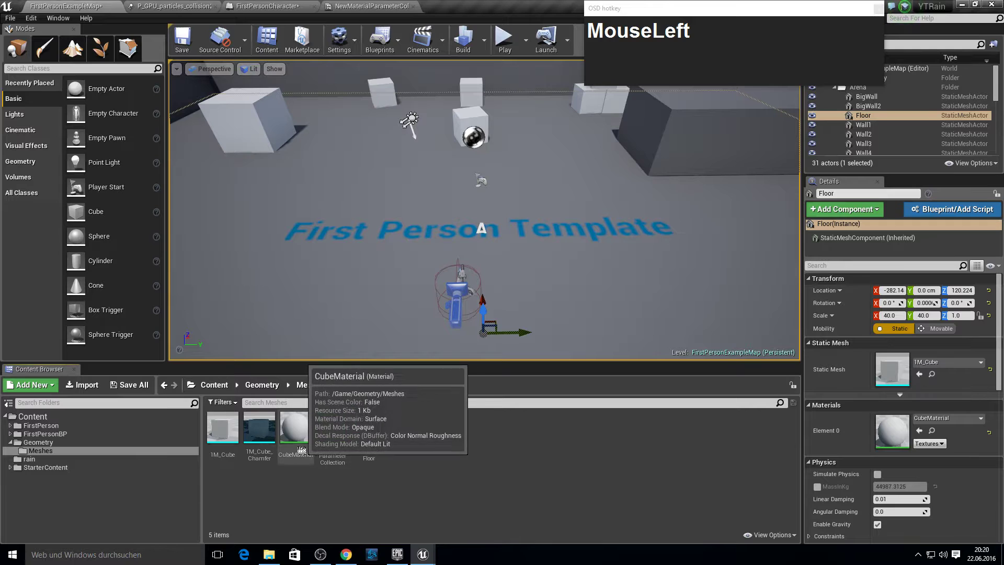
Add a CollectionParameter node reading Rain from NewMaterialParameterCollection into CubeMaterial's Roughness.
right_click(448, 256)
text(MouseRightcMouseRightcollec)
key(Return)
click(527, 278)
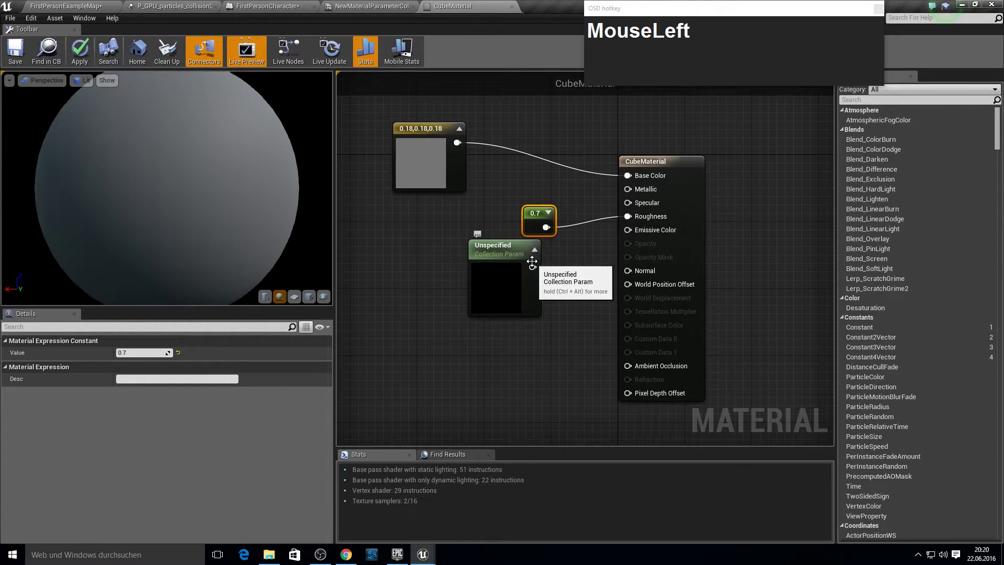
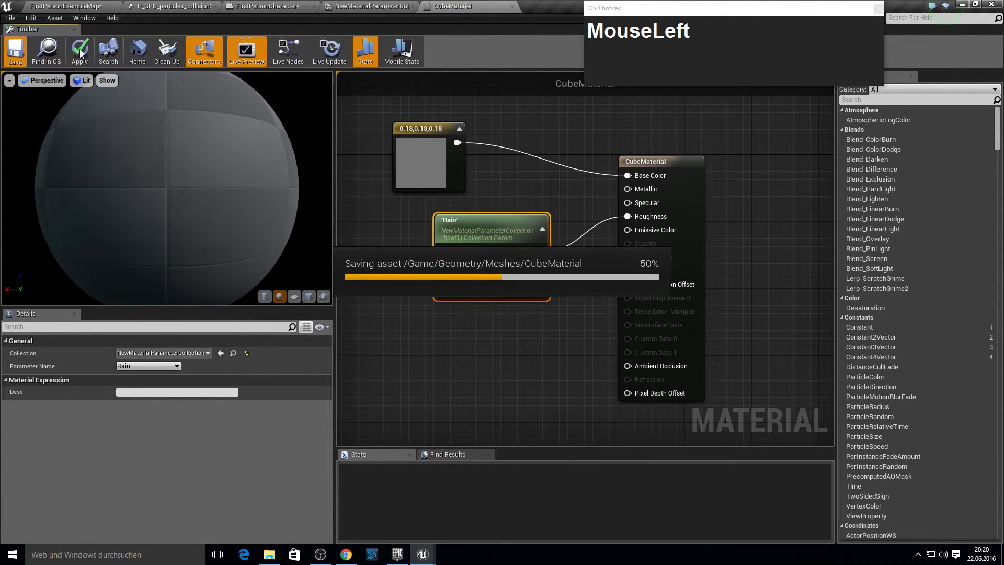
Save CubeMaterial and return to the level editor.
key(F11)
key(F10)
click(100, 6)
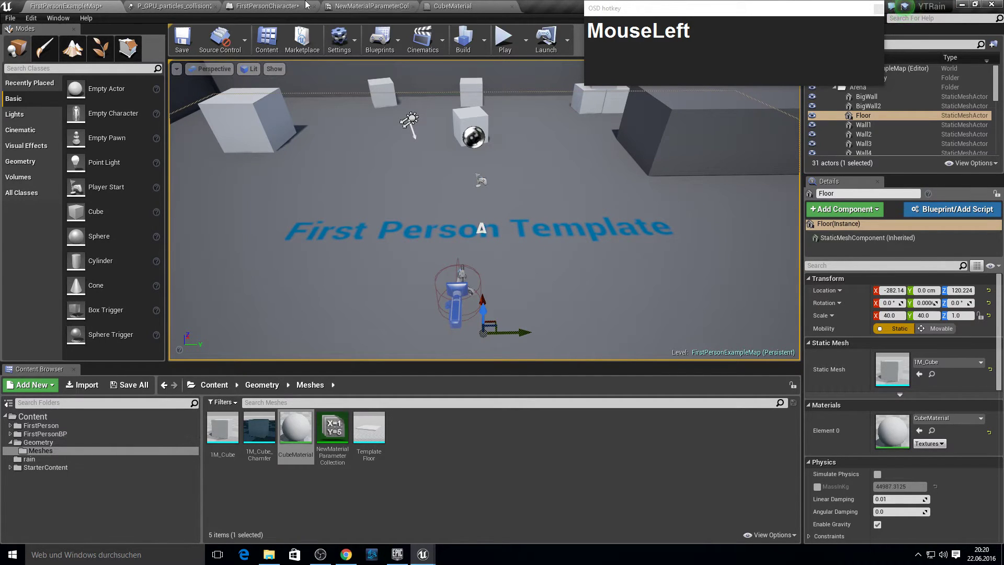
Feed Event Tick into a Branch with Is Rain? as its Condition.
key(F10)
click(279, 314)
text(branch)
key(Return)
drag(77, 360, 520, 276)
Add a Timeline node after the Branch in the Event Graph.
right_click(510, 309)
click(429, 303)
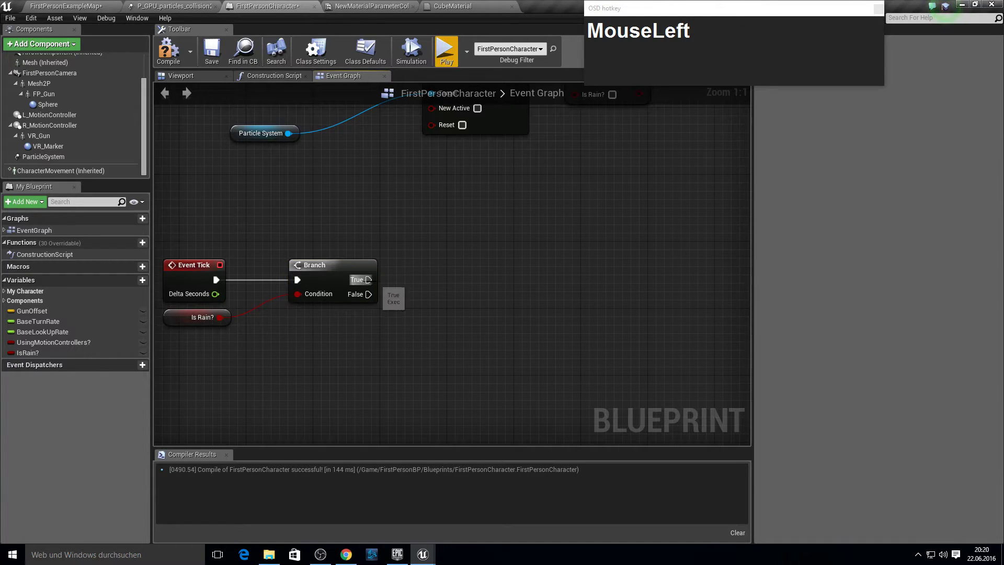
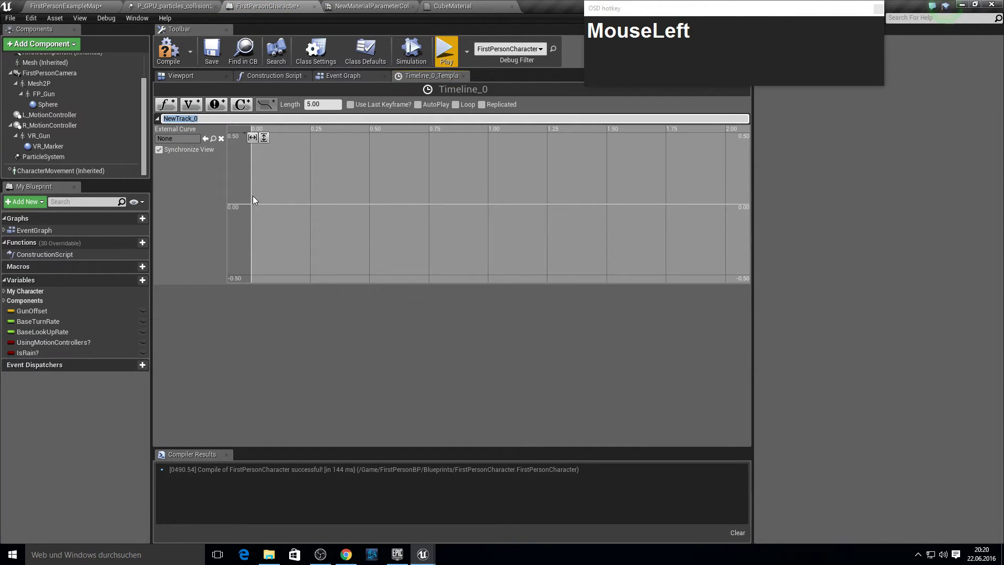
Key the timeline's float track NewTrack_0 with a keyframe at time 0.7, value 0.
right_click(256, 209)
click(273, 214)
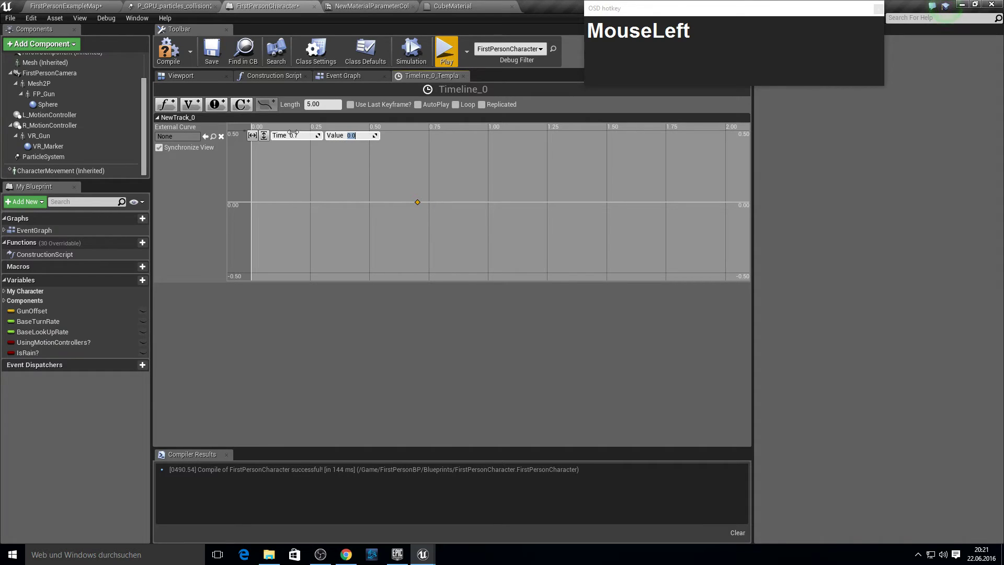
key(KP_0)
click(348, 135)
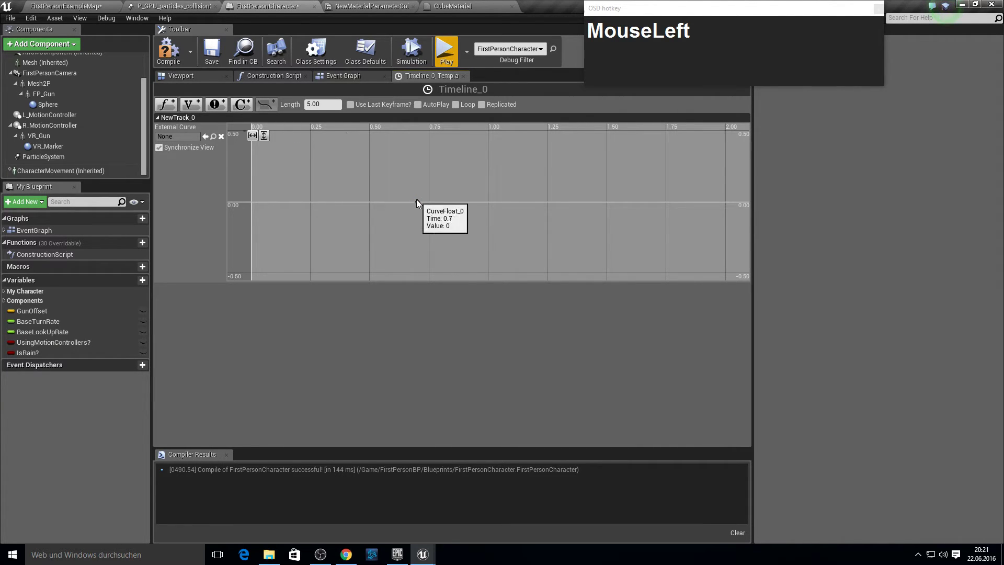
click(422, 204)
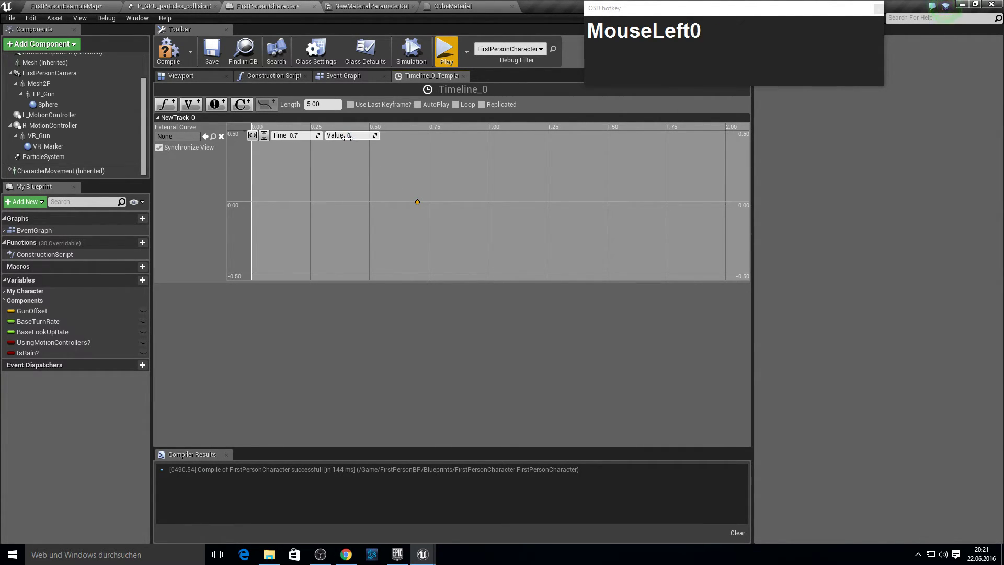
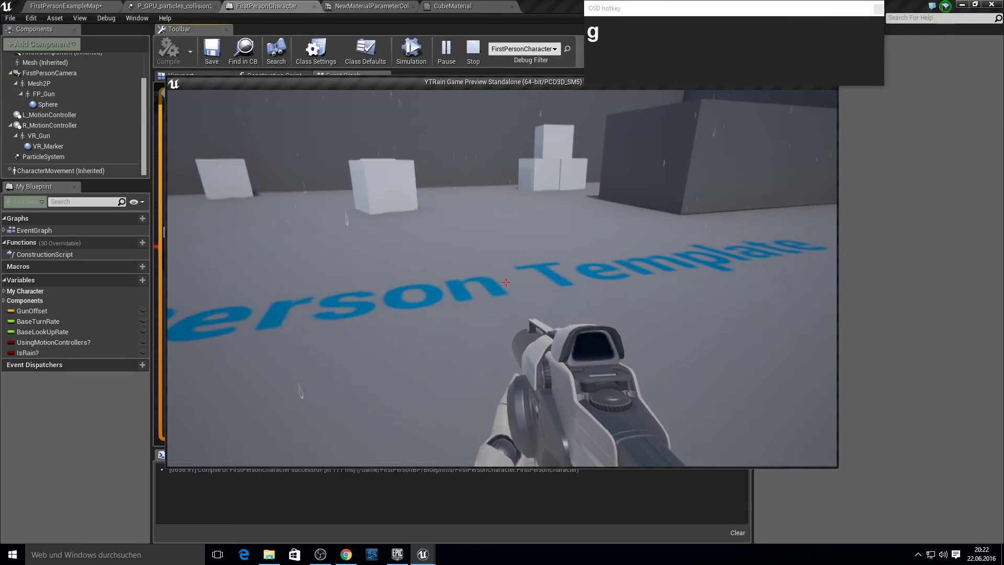
Toggle rain with G and walk around with WASD to see the wet surfaces.
text(g)
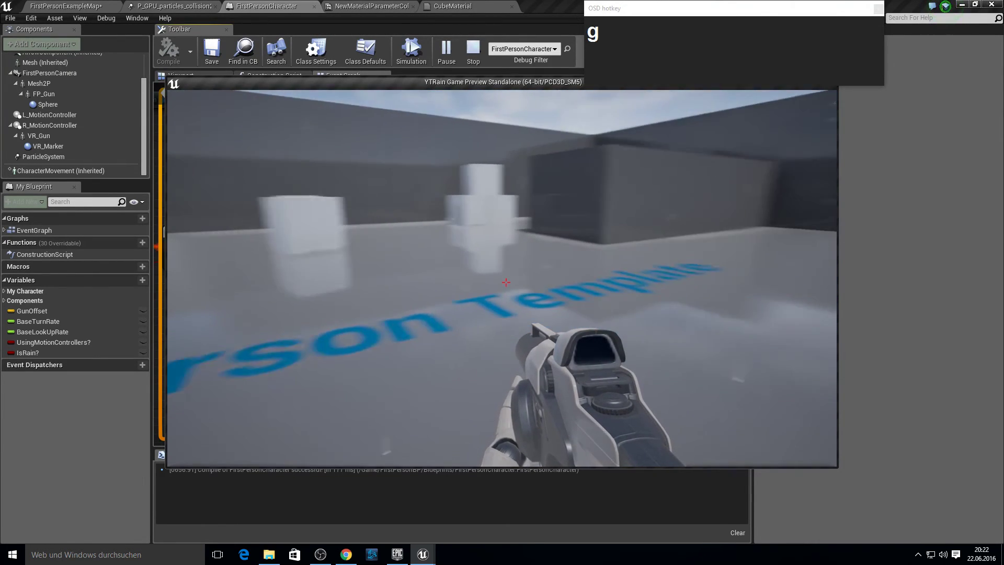
text(wwwwwwwwww)
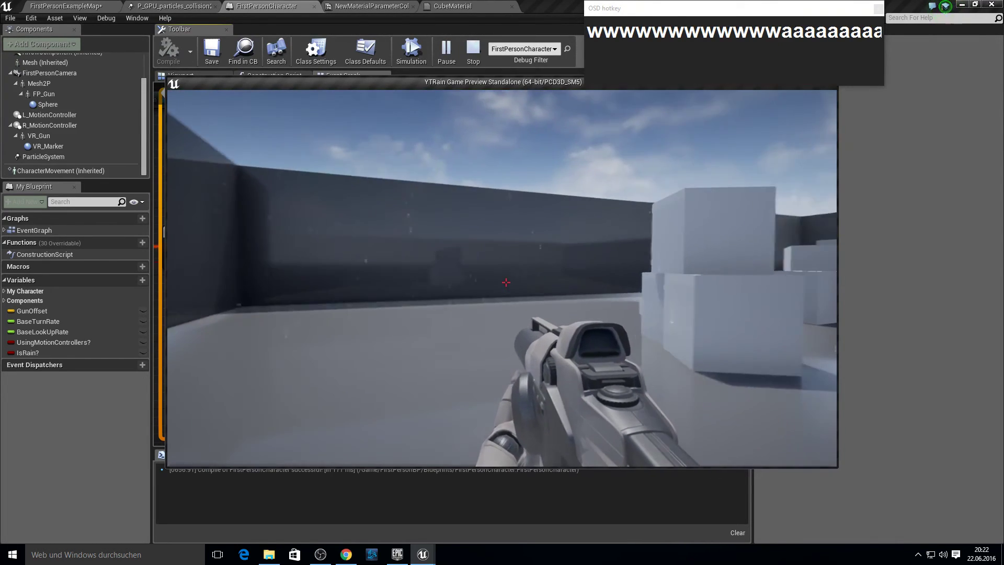
text(wwwaaaaaaaaa)
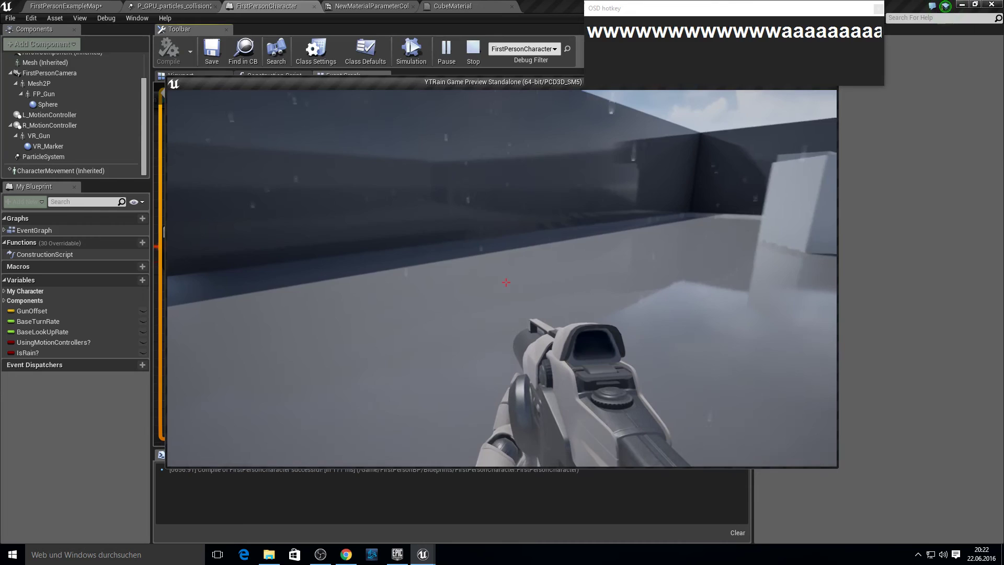
text(aaaaaaaa)
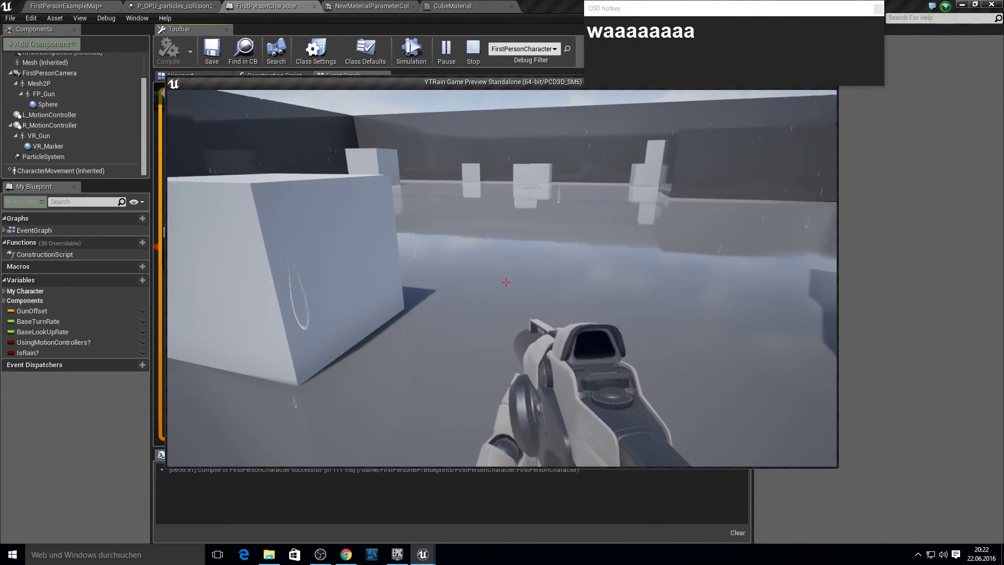
key(g)
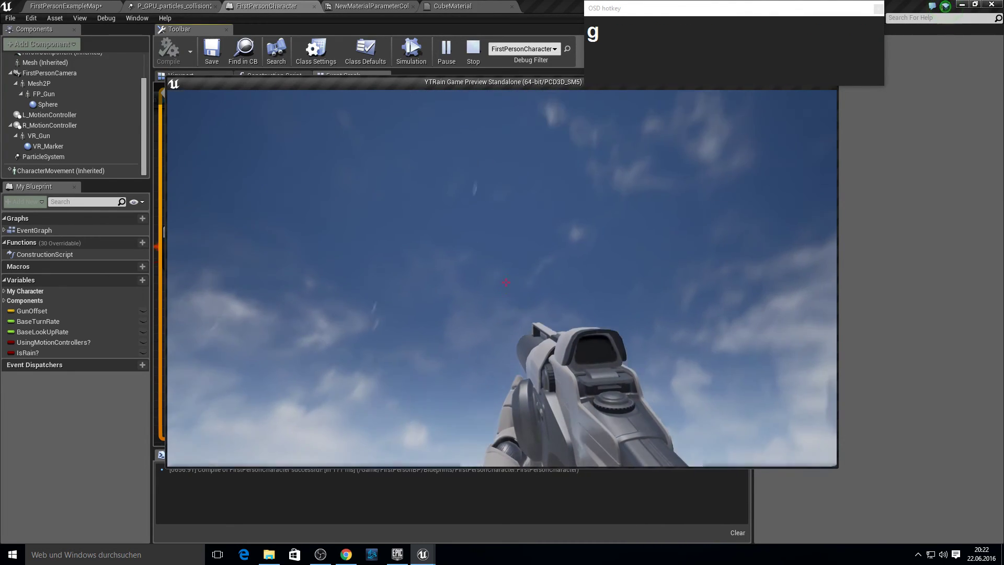